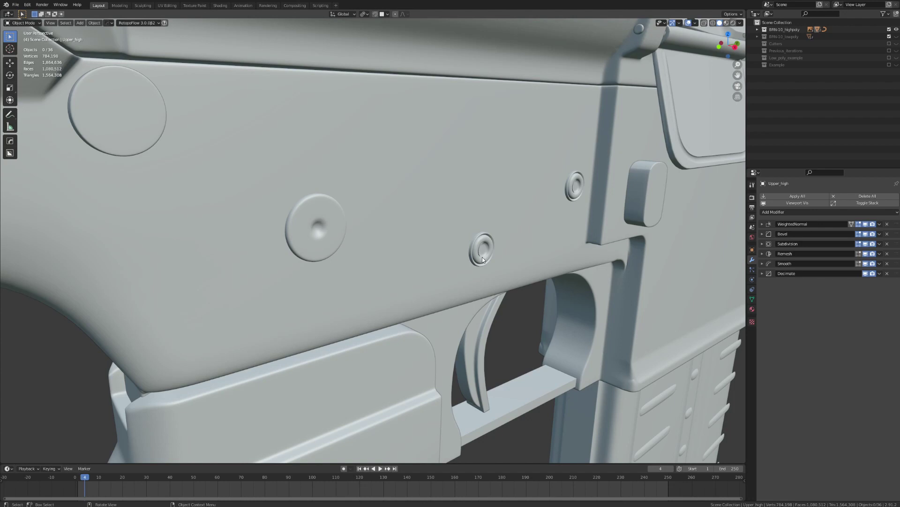
Zoom out and orbit to view the whole rifle from both sides in Material colour shading
scroll("down", 3)
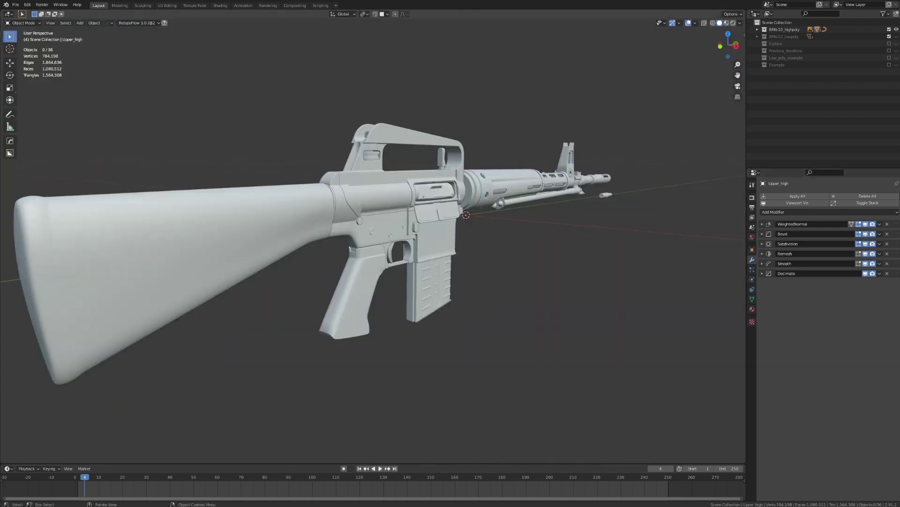
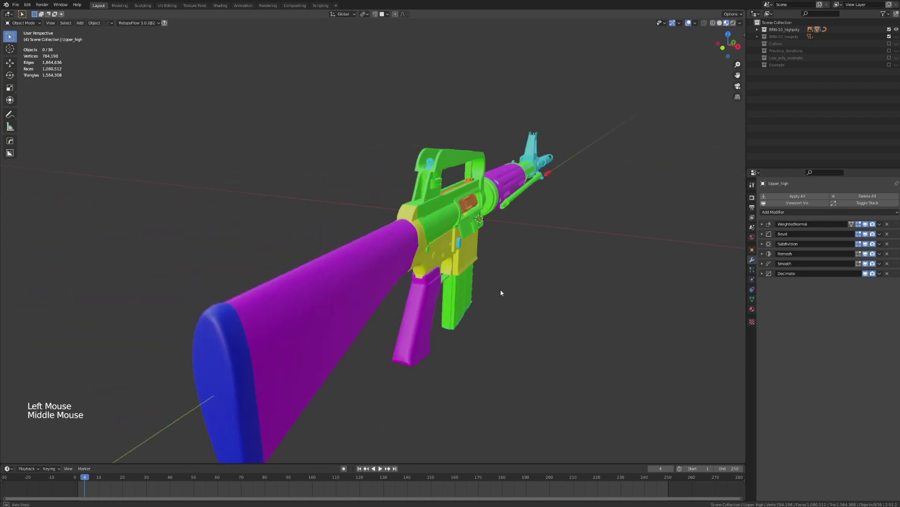
middle_click(400, 287)
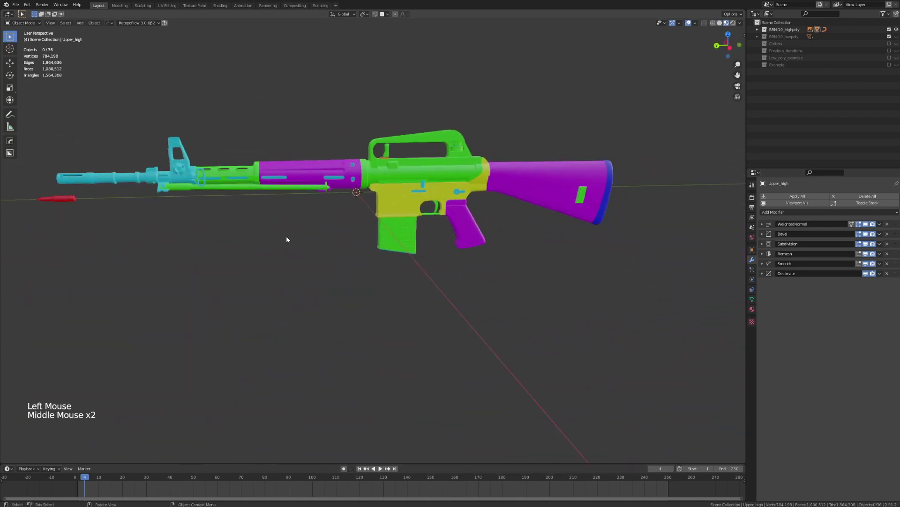
middle_click(283, 244)
scroll("down", 3)
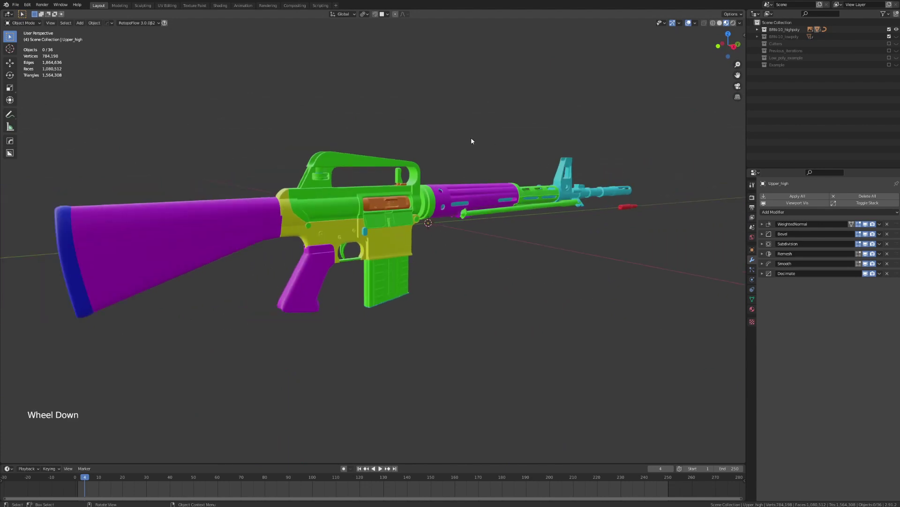
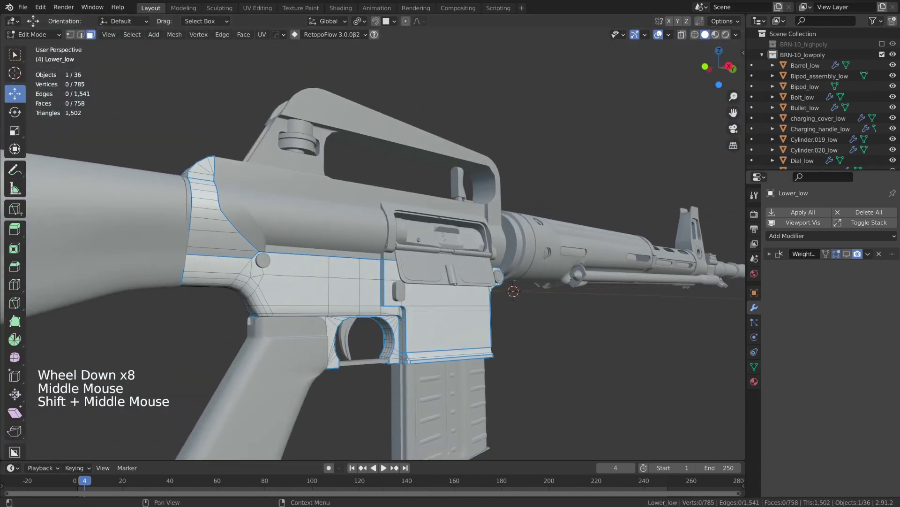
Bring the handguard shroud into view and select Shroud_low
middle_click(620, 286)
scroll("up", 3)
middle_click(547, 297)
left_click(390, 249)
middle_click(393, 253)
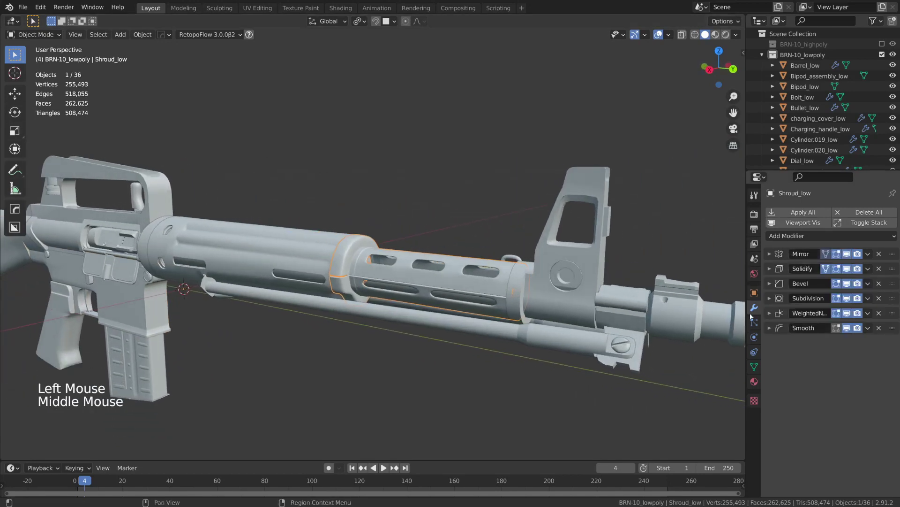
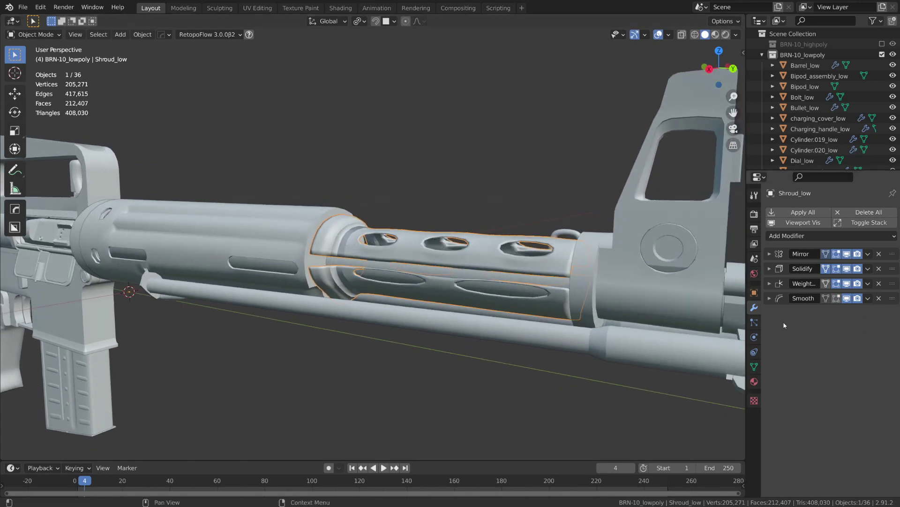
Apply the Mirror and then the Solidify modifier to Shroud_low, leaving weighted normal and smooth
left_click(772, 299)
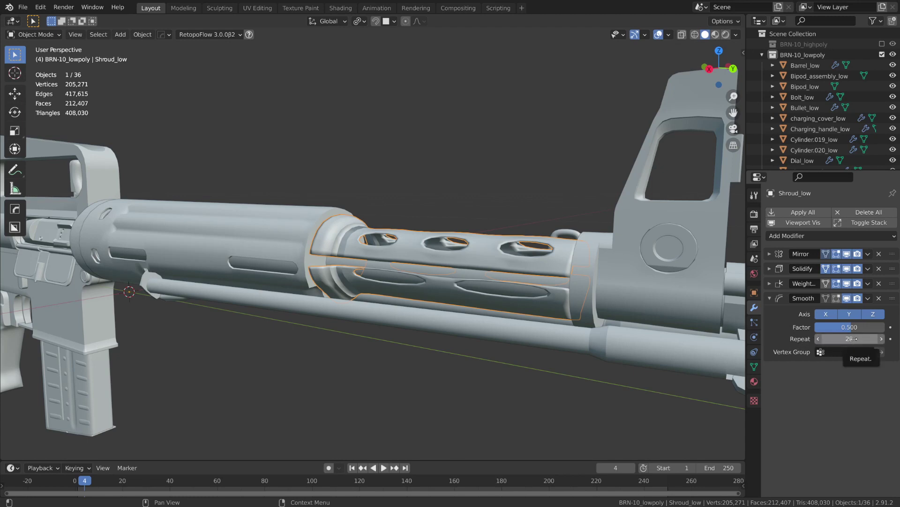
scroll("up", 3)
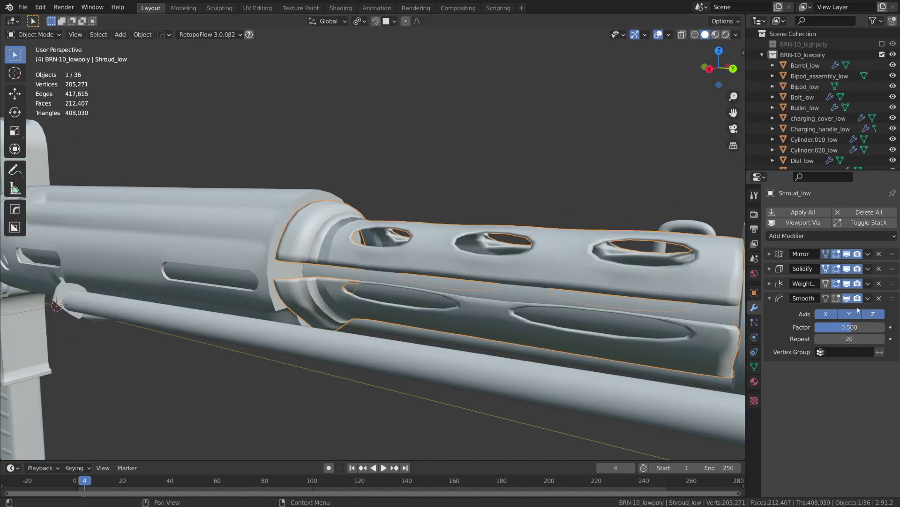
left_click(849, 302)
left_click(771, 254)
left_click(776, 271)
key("ctrl+a")
left_click(771, 254)
left_click(781, 278)
key("ctrl+a")
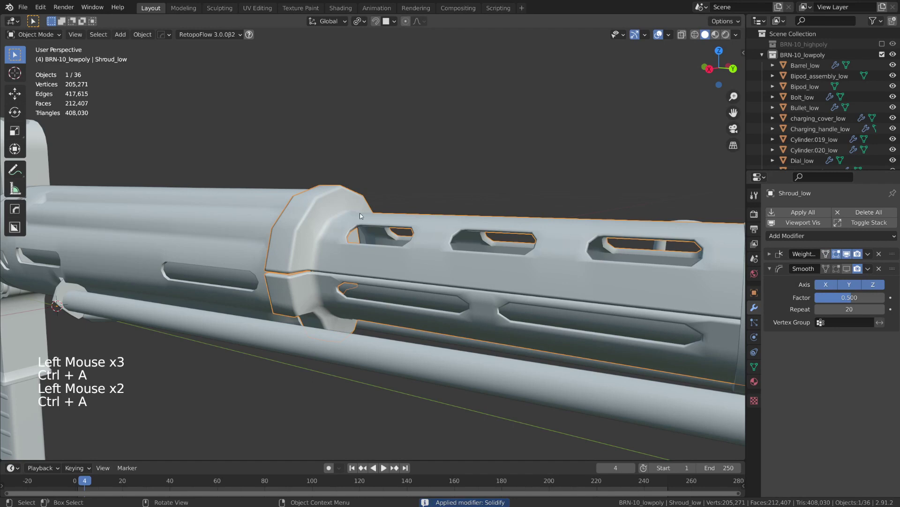
scroll("down", 3)
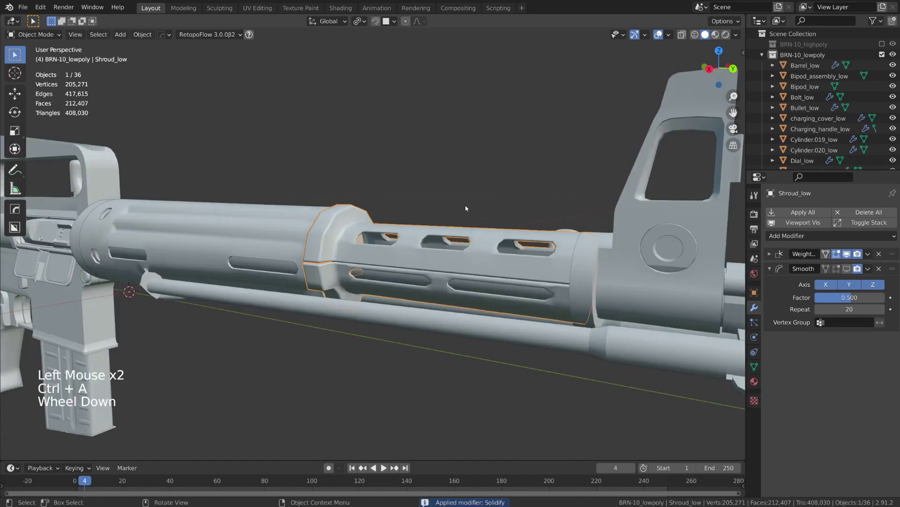
Lower the Smooth modifier's Repeat from 20 to 1, then select the front sling hook
middle_click(458, 209)
scroll("up", 3)
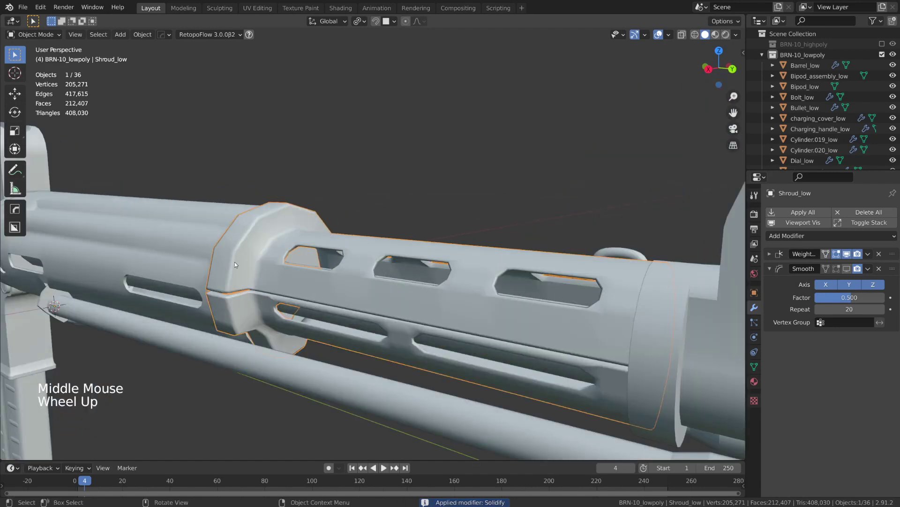
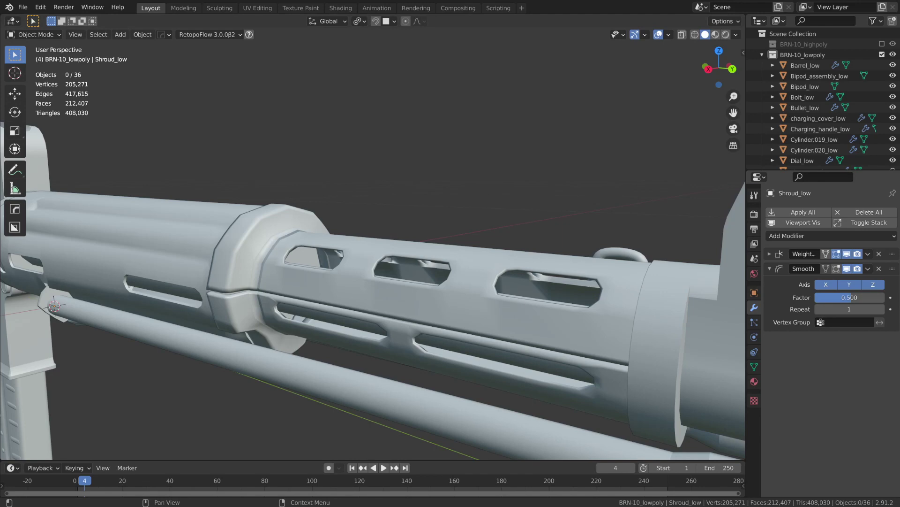
left_click(595, 246)
Reframe on the sling hook and toggle into and out of Edit Mode on Front_sling_low
middle_click(590, 246)
middle_click(391, 259)
scroll("down", 3)
key("Tab")
key("Tab")
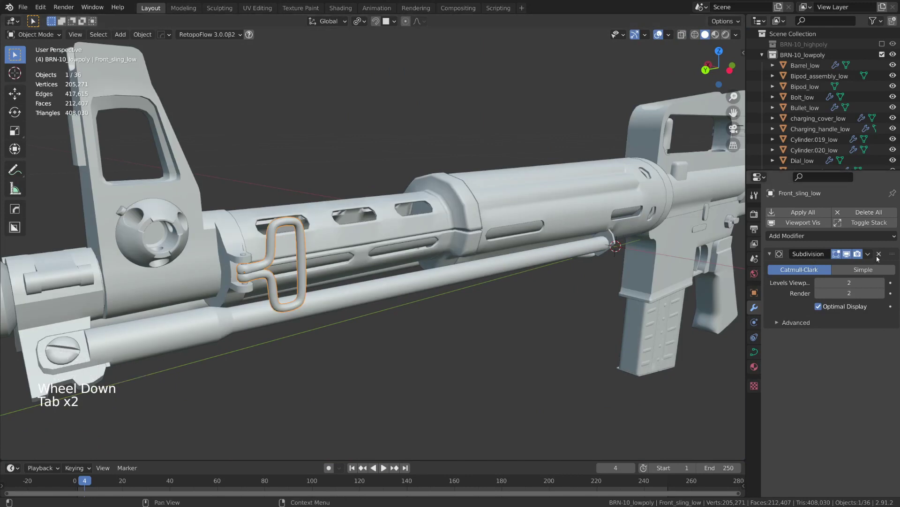